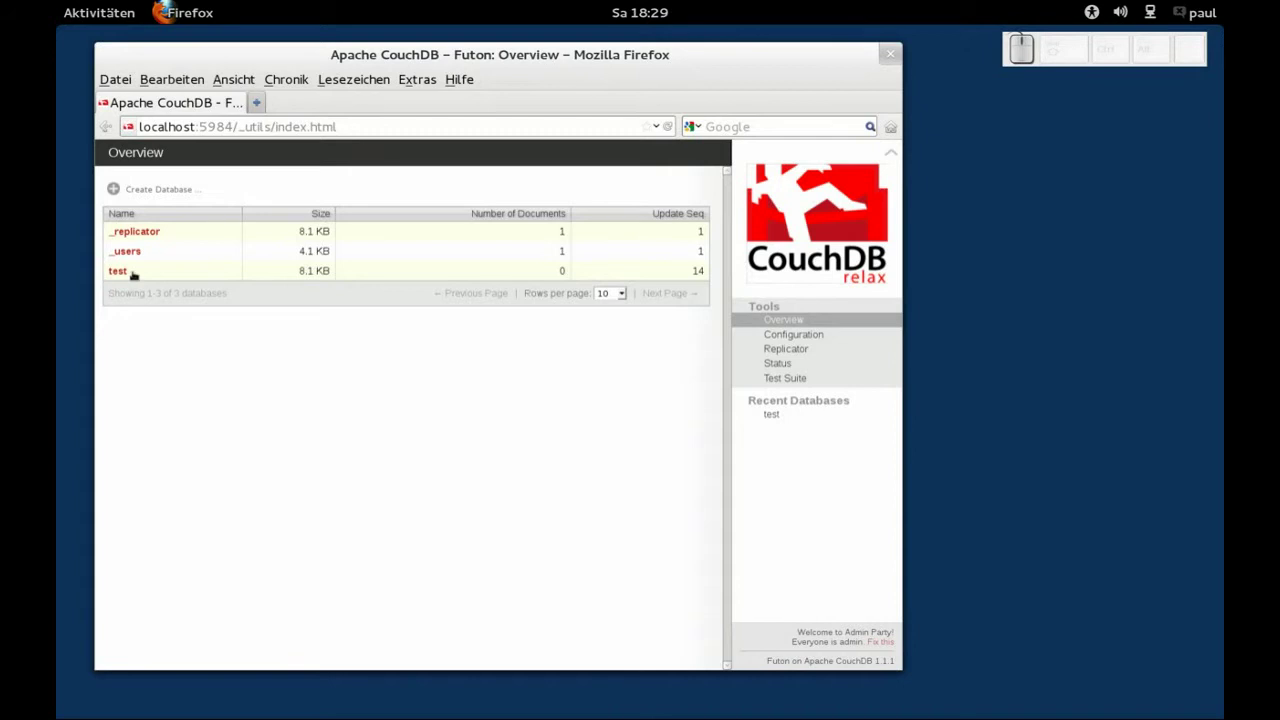
- Enter the 'test' database from the Futon Overview page
click(141, 277)
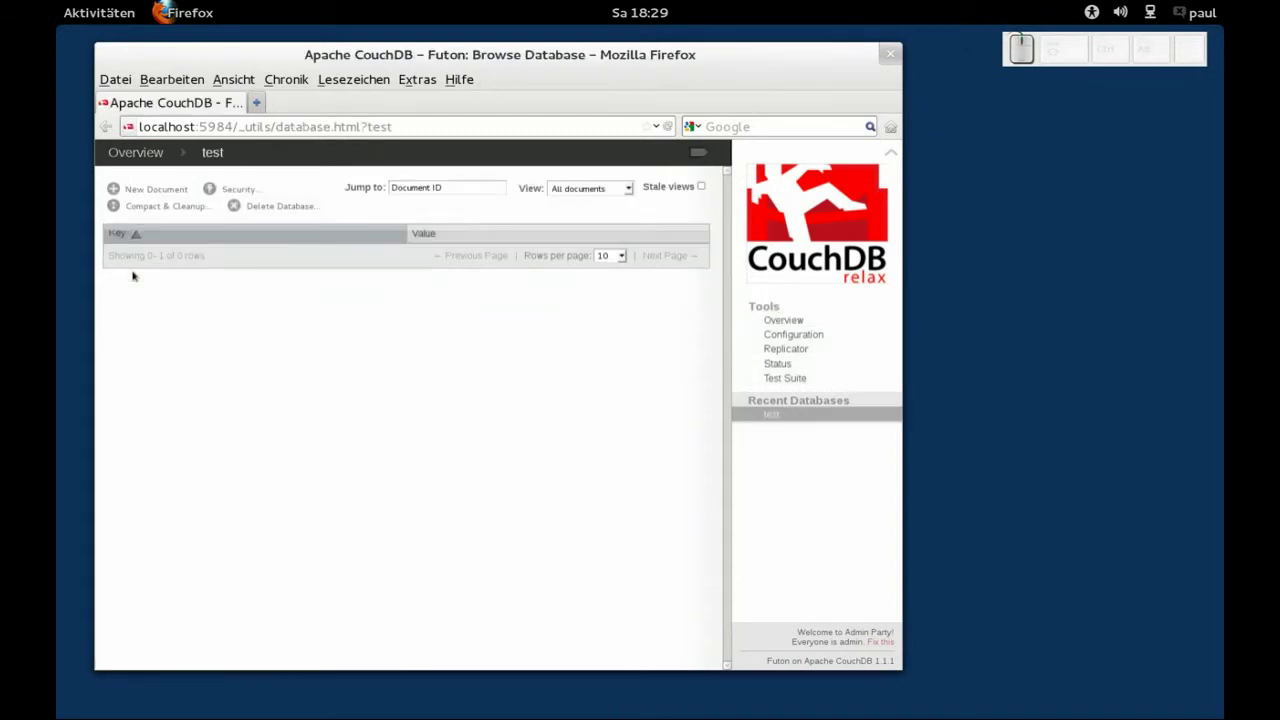
- Create a new document, accept its generated _id, and save it as revision 1
click(151, 194)
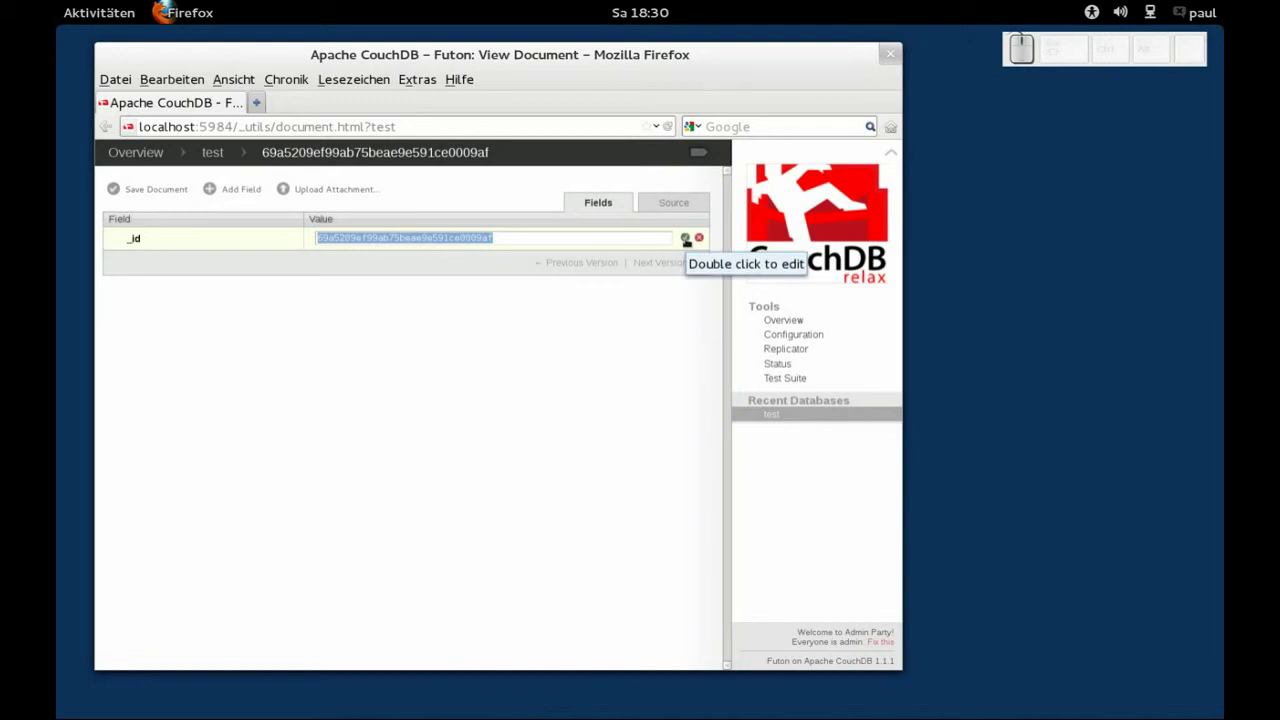
drag(691, 242, 730, 161)
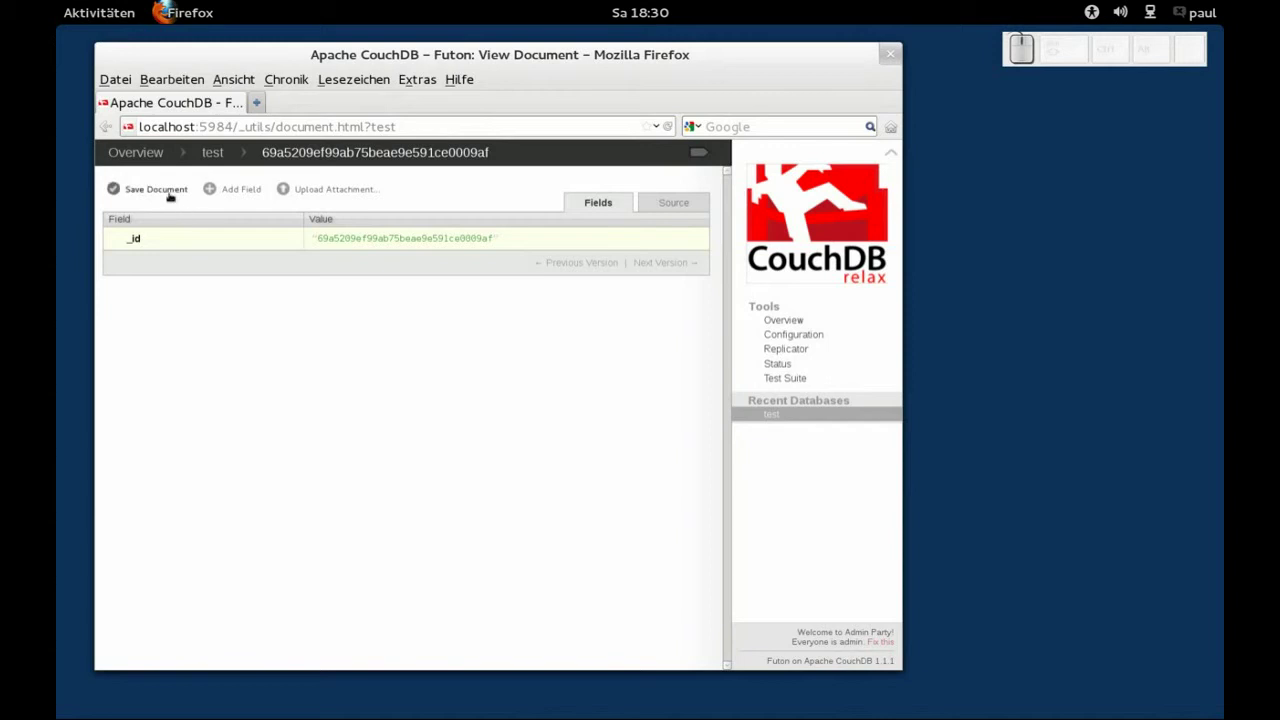
click(730, 161)
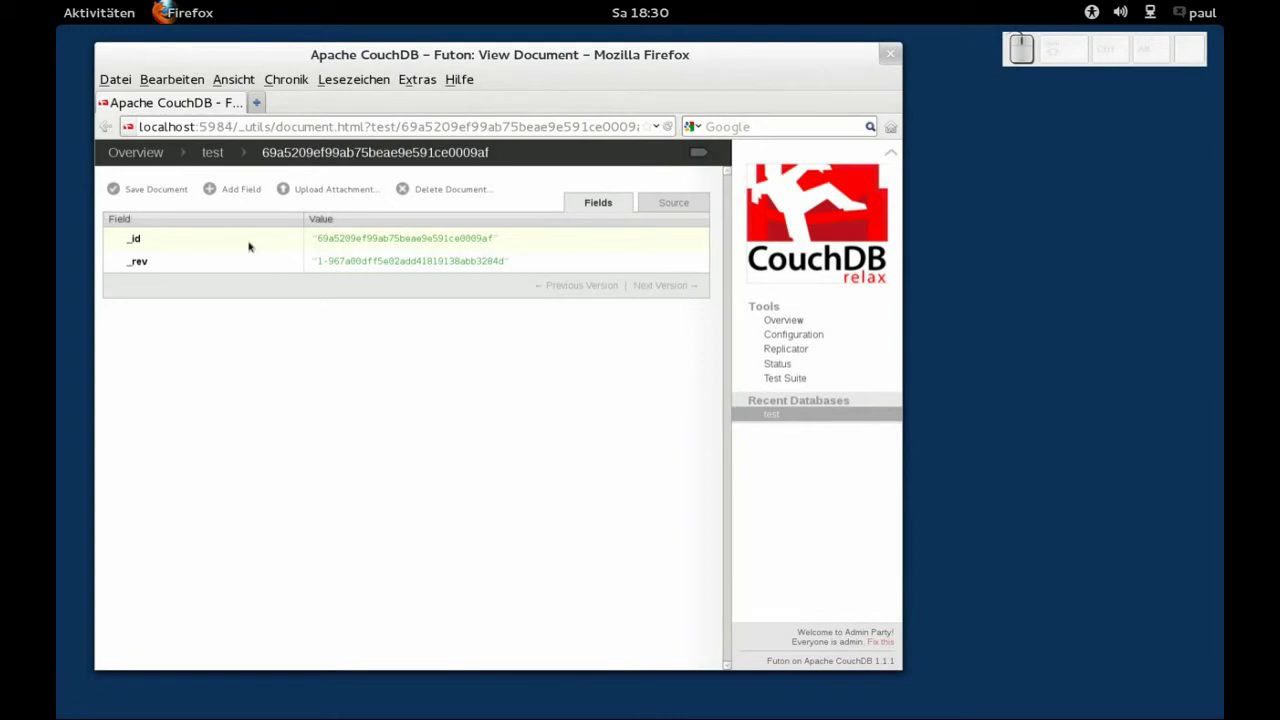
- Add a field named 'Name' with the value 'Paul' to the document
click(730, 161)
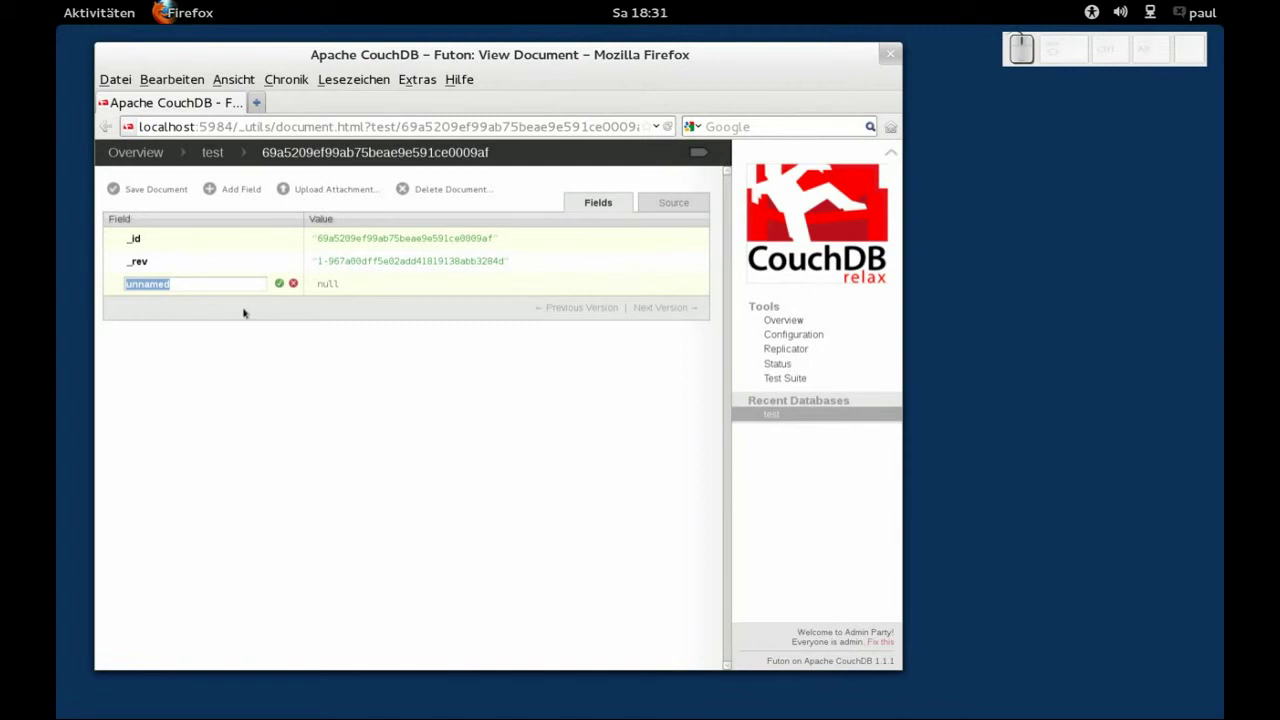
key(shift+n)
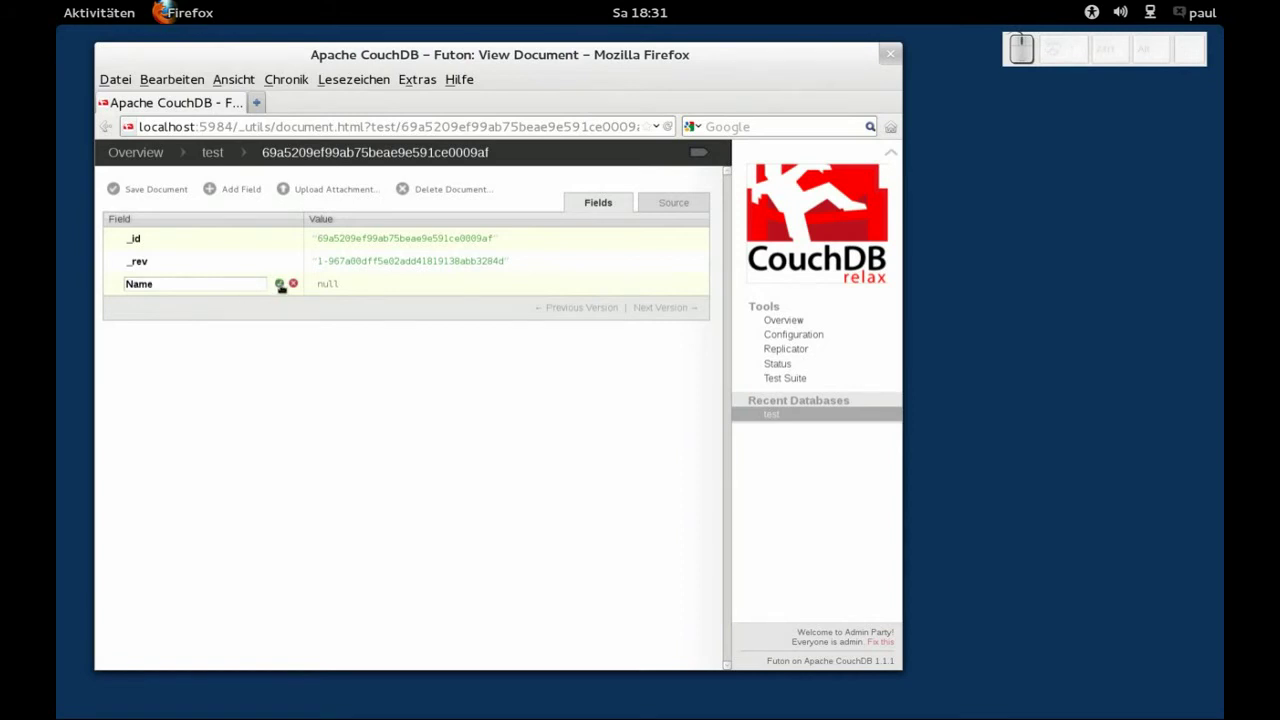
click(730, 161)
click(730, 161)
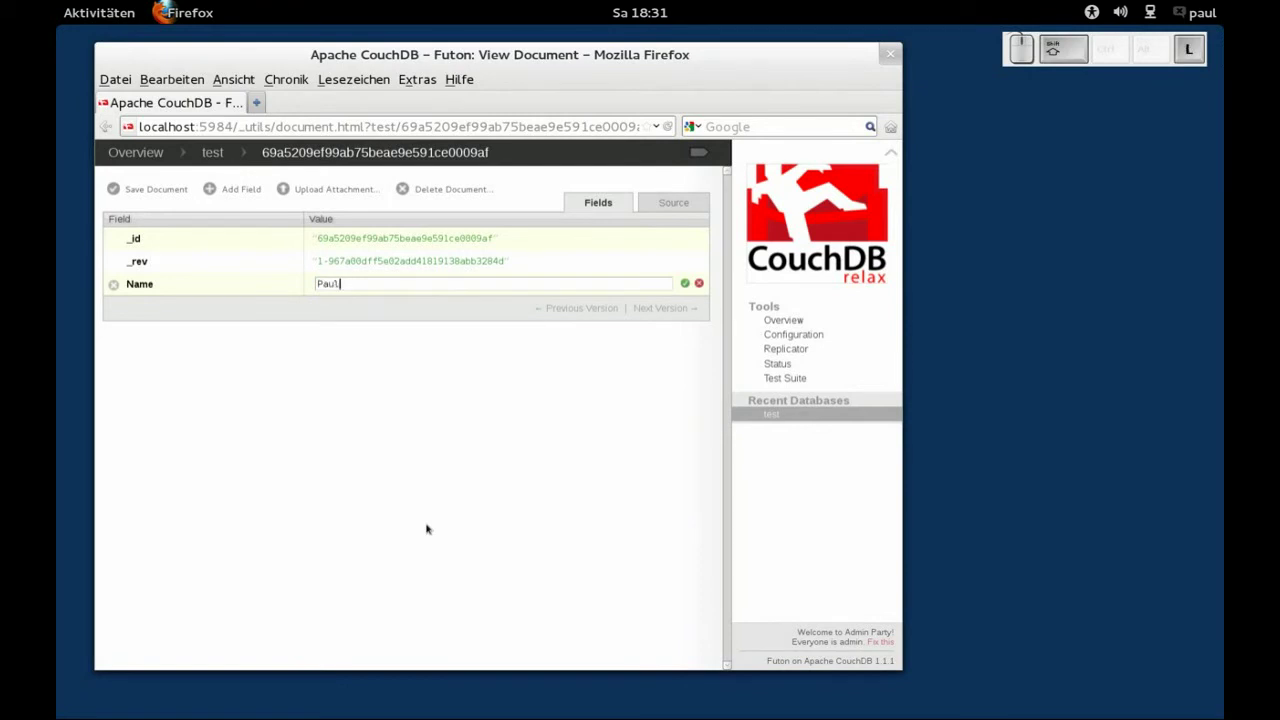
click(730, 161)
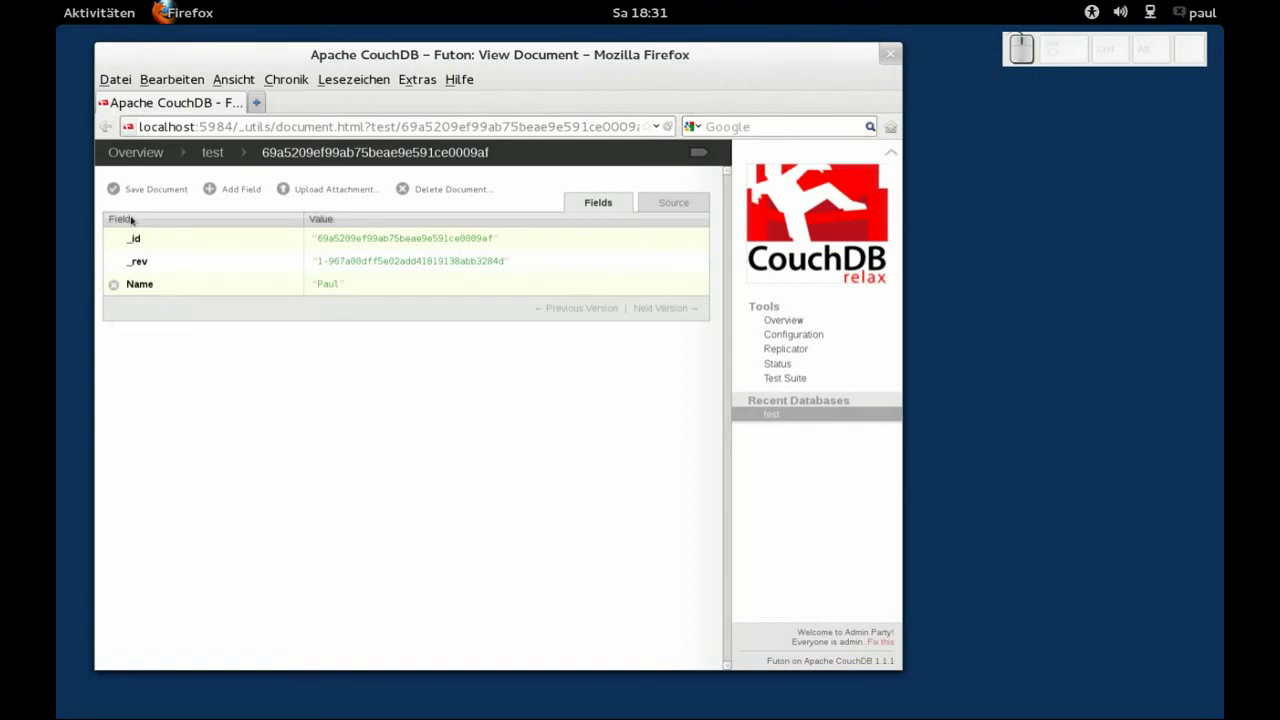
- Save the Name change as revision 2 and compare it with revision 1 lacking the field
click(730, 161)
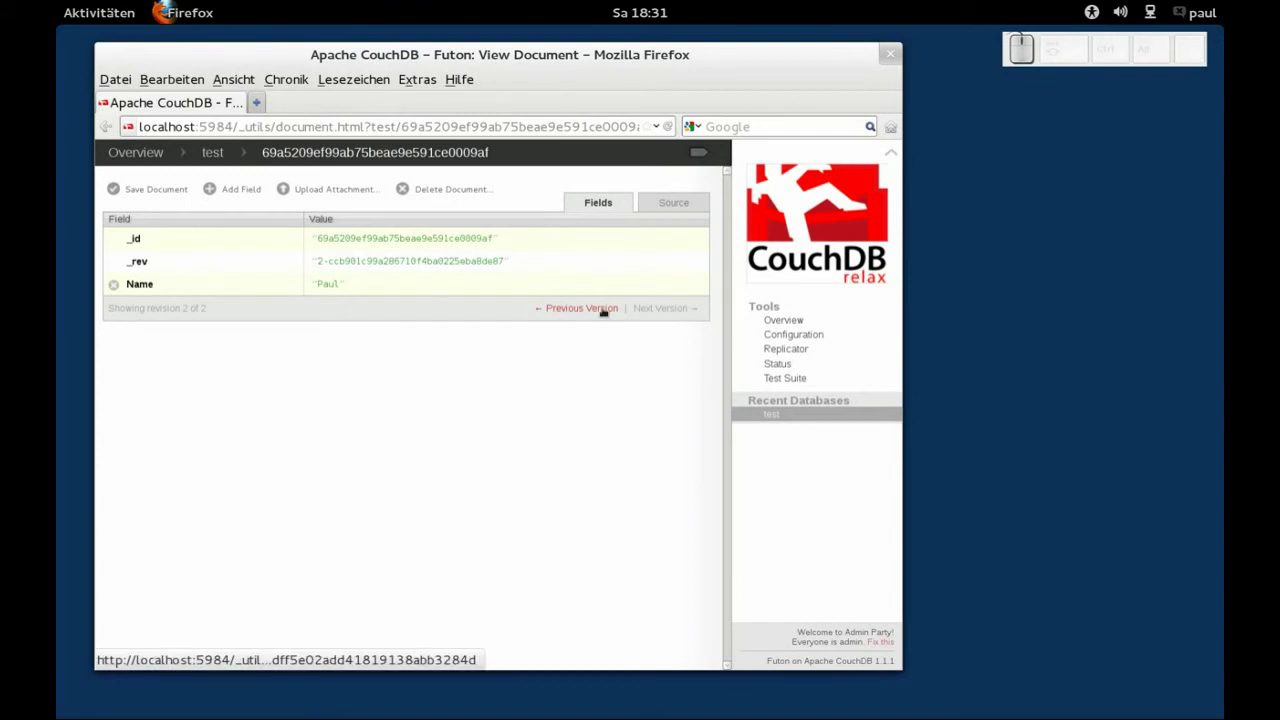
click(730, 161)
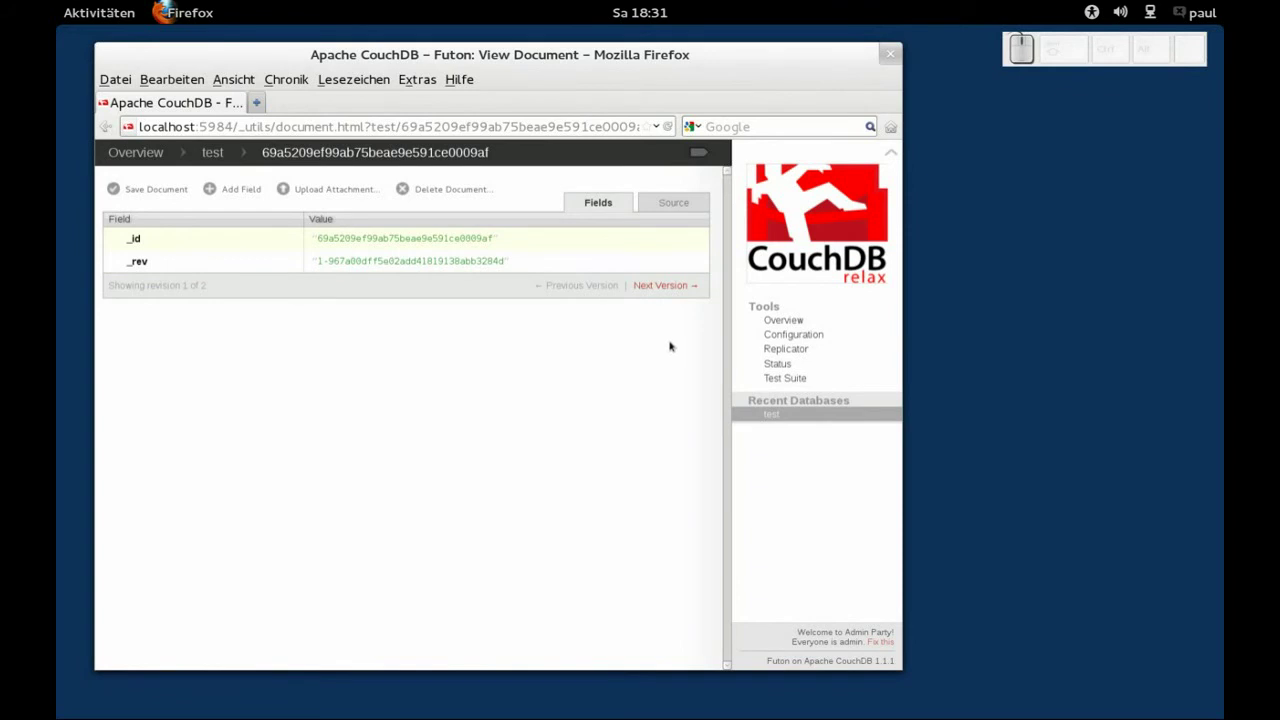
click(730, 161)
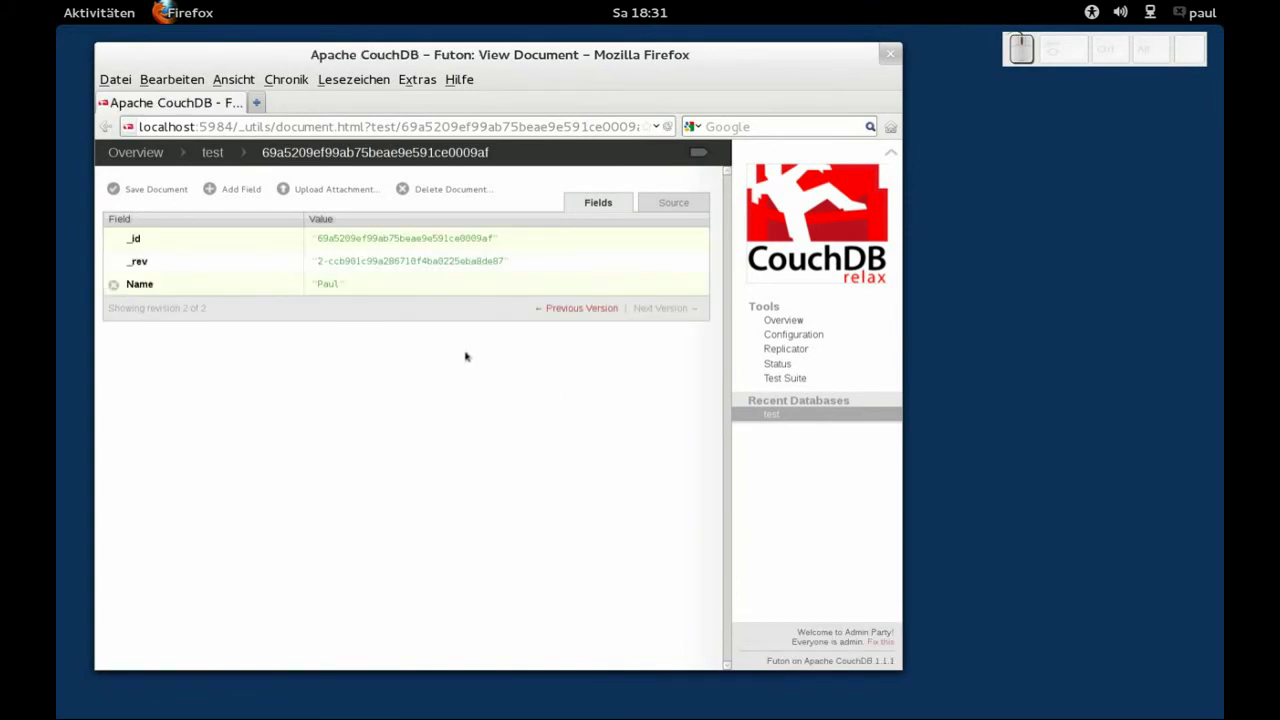
click(730, 161)
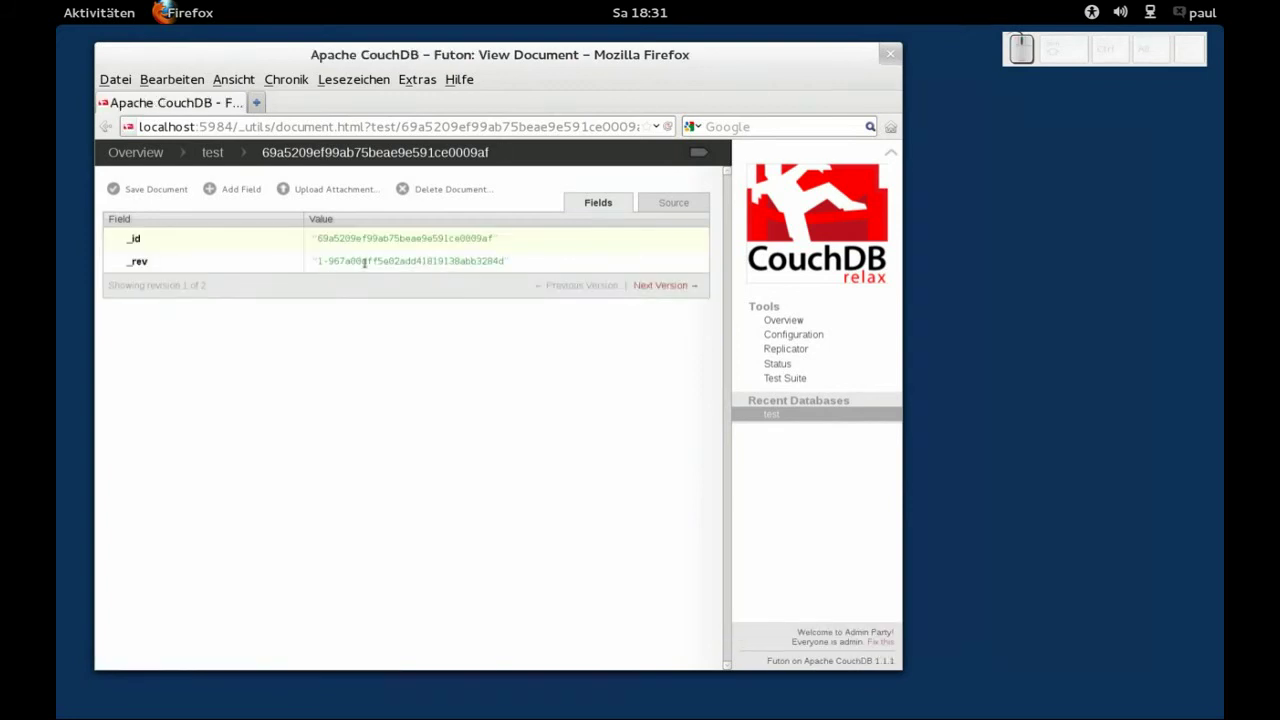
- Rerun the curl _all_docs query in Terminal, now listing one document at revision 2
click(730, 161)
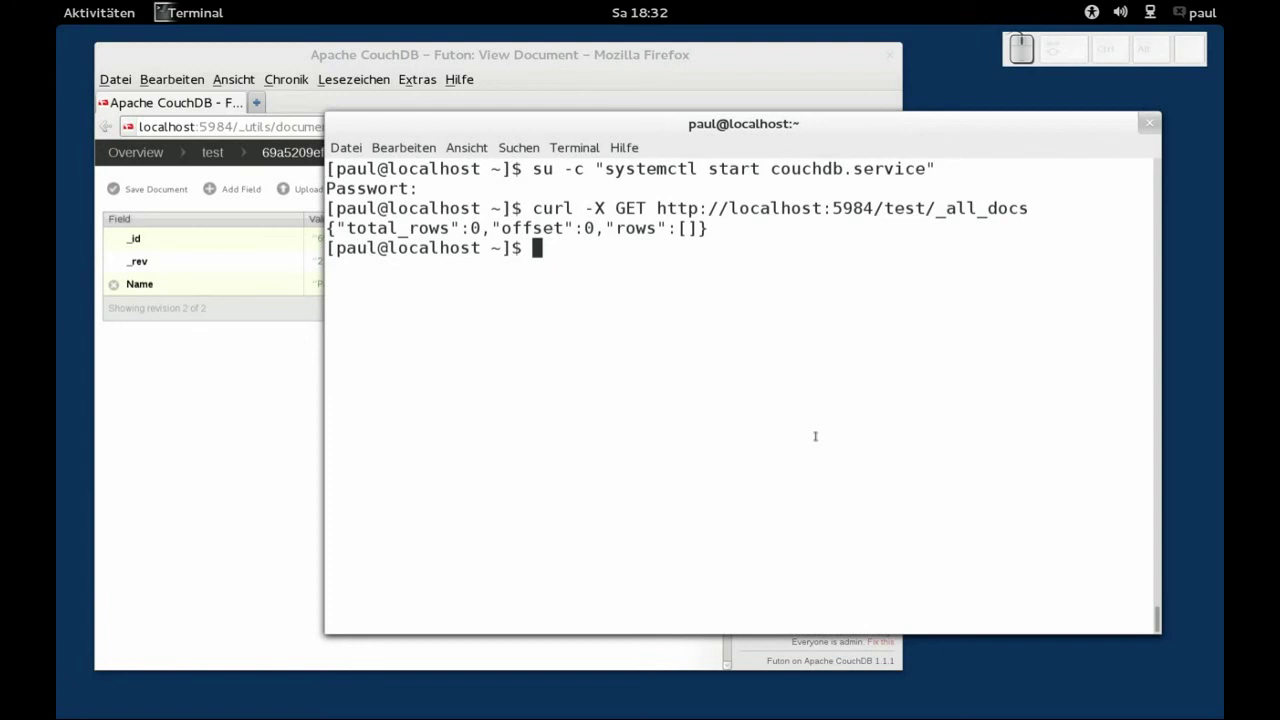
key(Up)
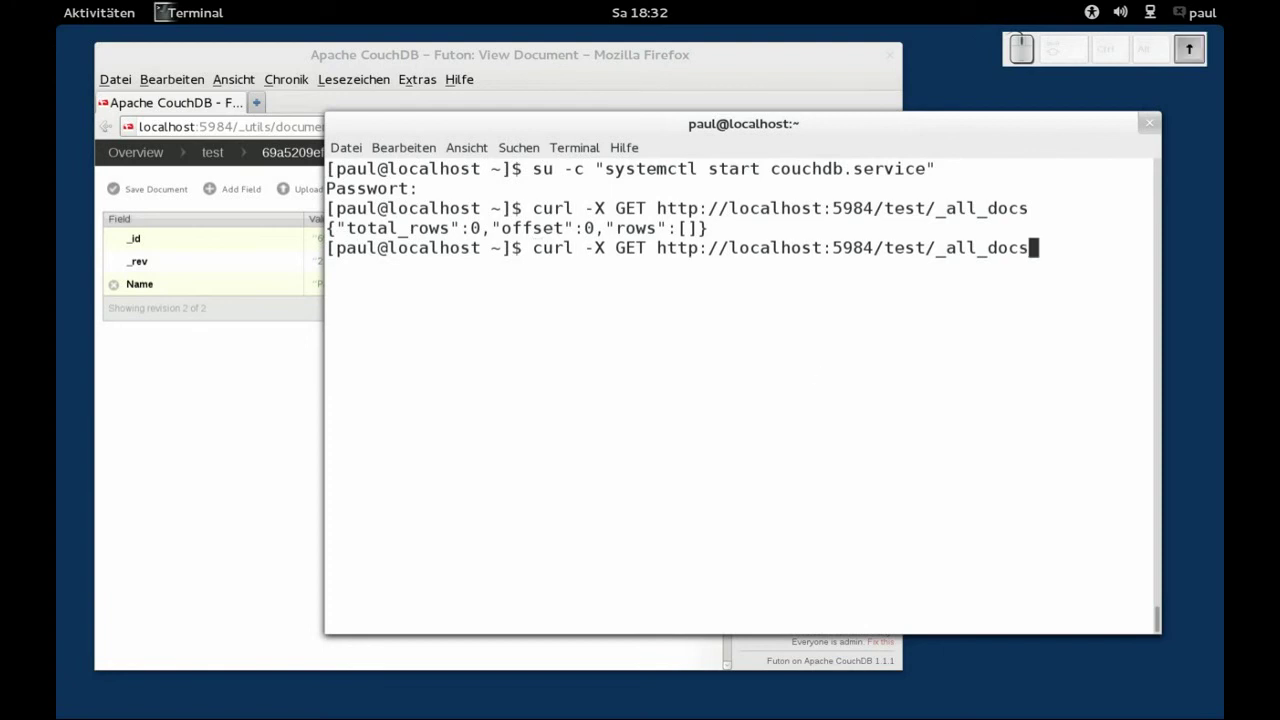
key(Return)
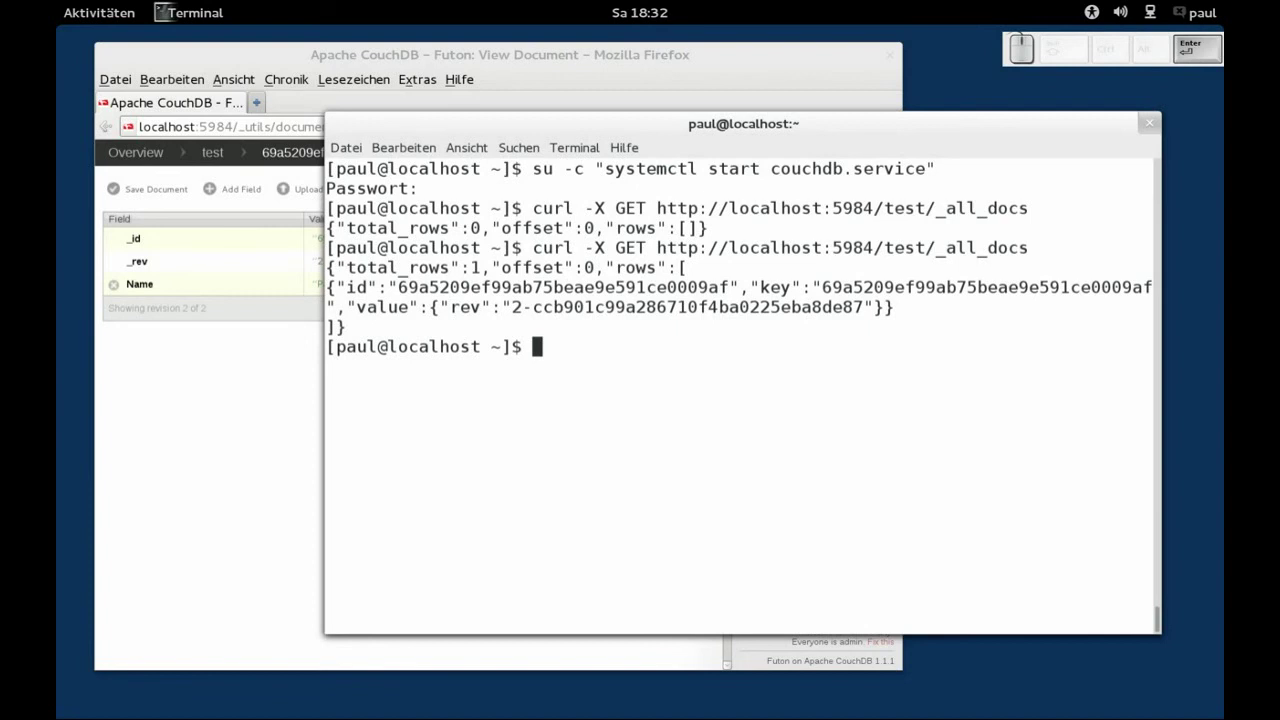
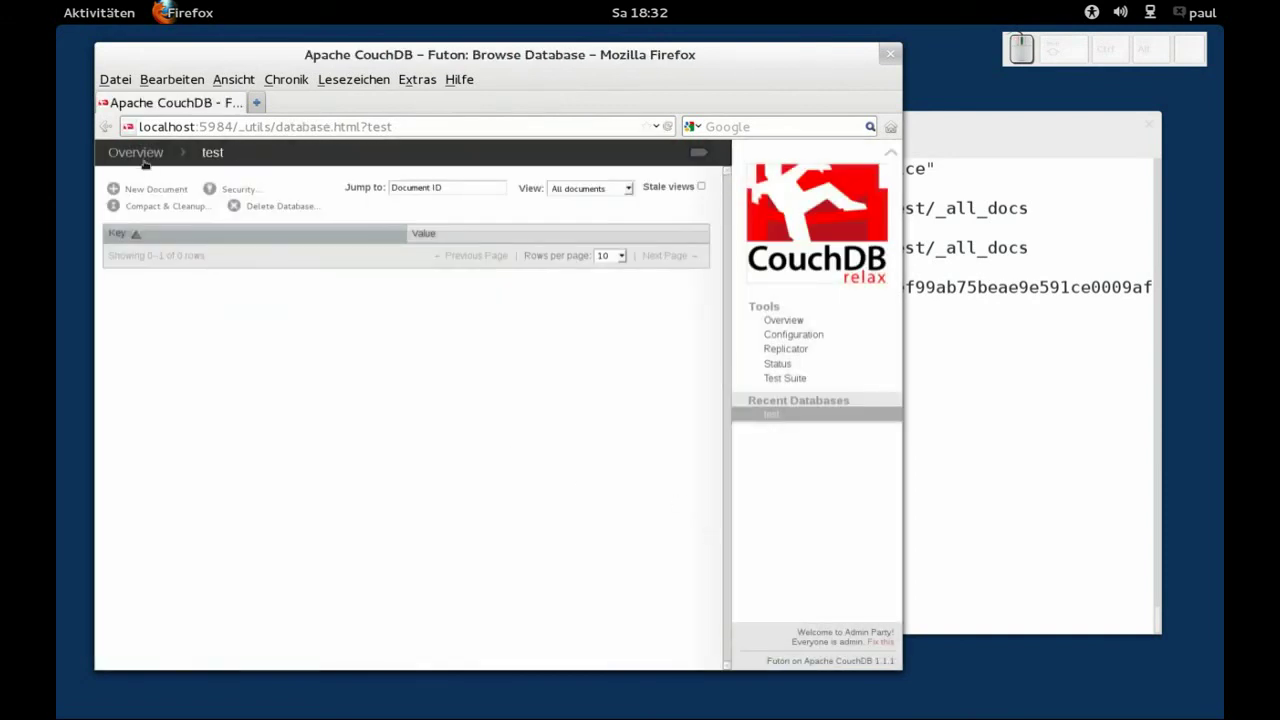
- Return to the Overview and reopen the 'test' database showing 0 documents
click(810, 185)
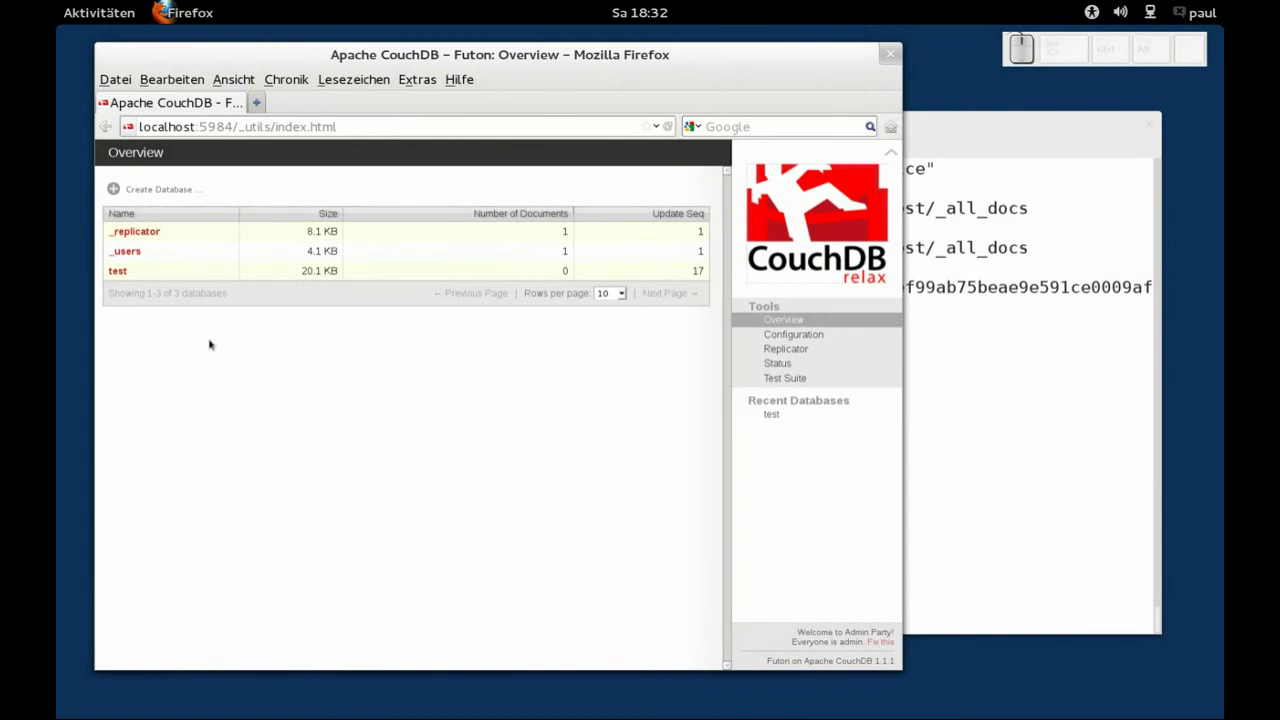
click(886, 236)
- Rerun the curl _all_docs query in Terminal, confirming zero rows after deletion
click(911, 106)
key(Up)
key(Return)
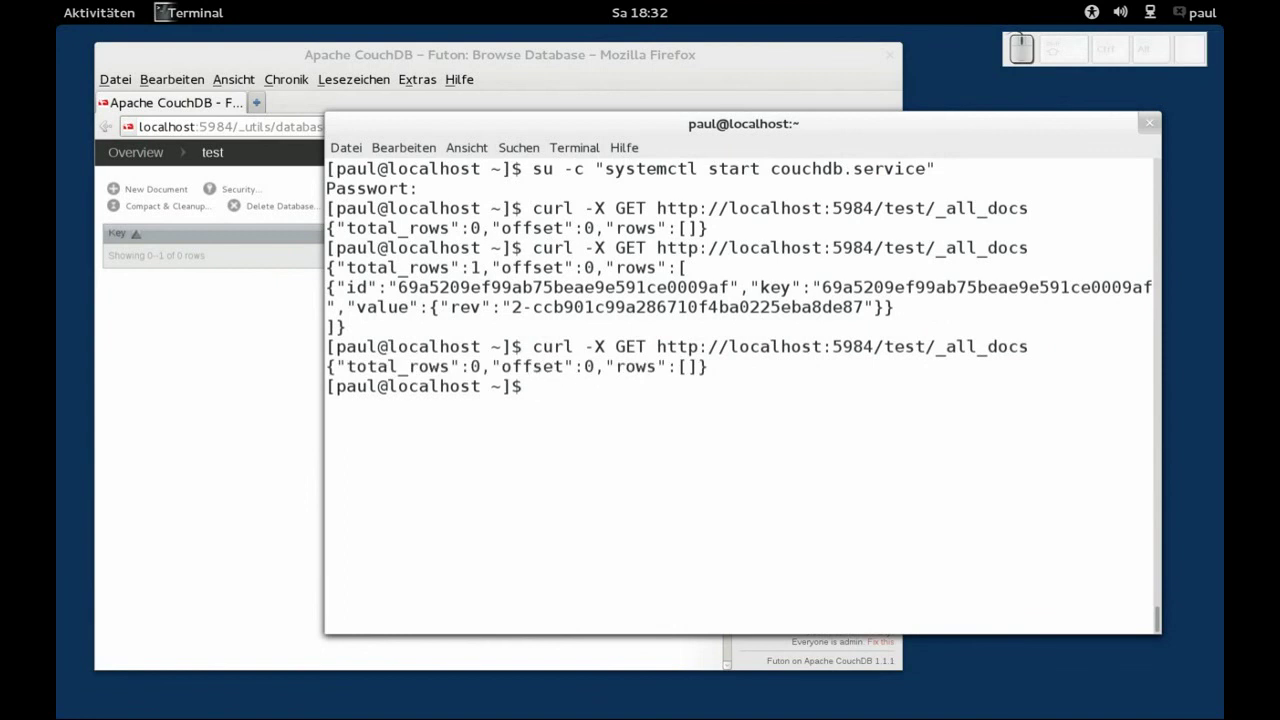